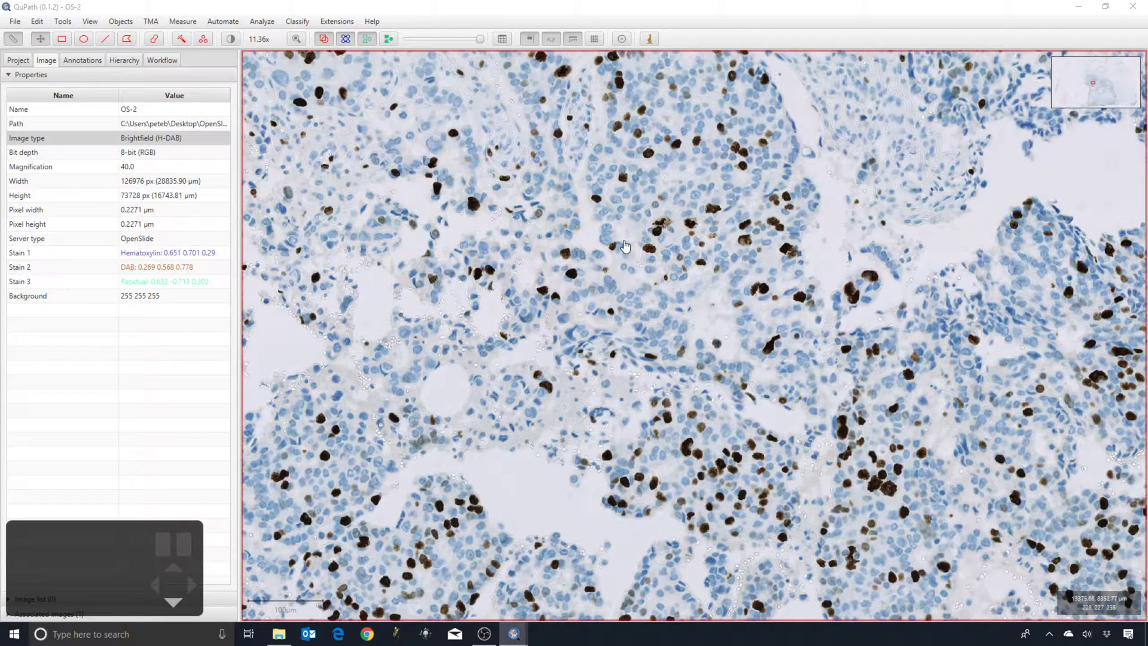
# - Zoom far out across the slide, pan to another tissue area and zoom back in on it
pyautogui.scroll(-3)
pyautogui.scroll(-3)
pyautogui.scroll(-3)
pyautogui.scroll(-3)
pyautogui.moveTo(530, 364); pyautogui.dragTo(599, 176)
pyautogui.scroll(-3)
pyautogui.moveTo(535, 331); pyautogui.dragTo(622, 187)
pyautogui.scroll(-3)
pyautogui.scroll(-3)
pyautogui.scroll(-3)
pyautogui.scroll(-3)
pyautogui.scroll(-3)
pyautogui.scroll(-3)
pyautogui.scroll(-3)
pyautogui.scroll(-3)
pyautogui.scroll(-3)
pyautogui.scroll(-3)
pyautogui.scroll(-3)
pyautogui.scroll(-3)
pyautogui.scroll(-3)
pyautogui.scroll(-3)
pyautogui.scroll(-3)
pyautogui.scroll(-3)
pyautogui.scroll(-3)
pyautogui.scroll(3)
pyautogui.scroll(3)
pyautogui.scroll(3)
pyautogui.scroll(3)
pyautogui.scroll(3)
pyautogui.scroll(3)
pyautogui.click(441, 241)
pyautogui.scroll(3)
# - Compare the separated hematoxylin and DAB views against the original colour image with keys 1–3
pyautogui.press('2')
pyautogui.press('3')
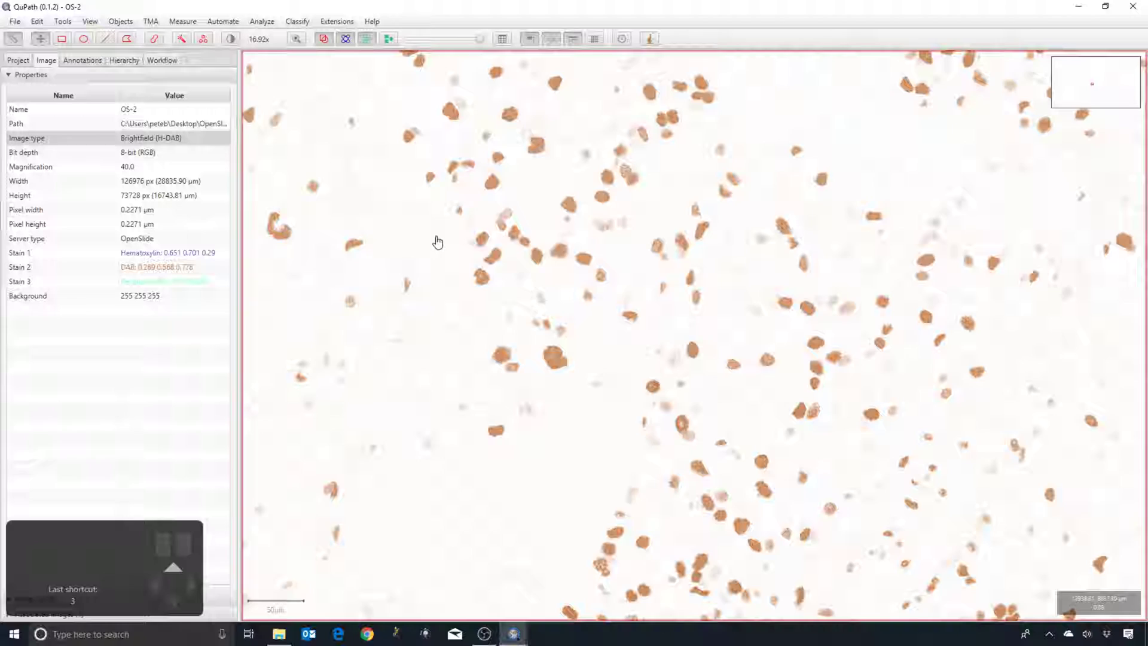
pyautogui.press('2')
pyautogui.press('3')
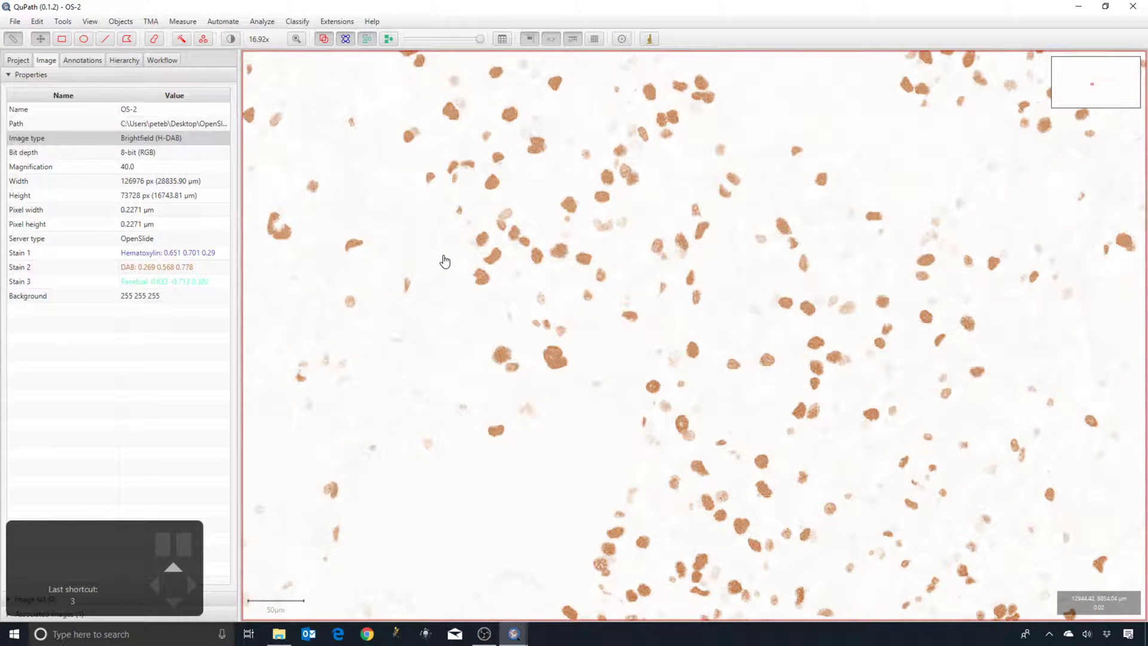
pyautogui.press('2')
pyautogui.press('1')
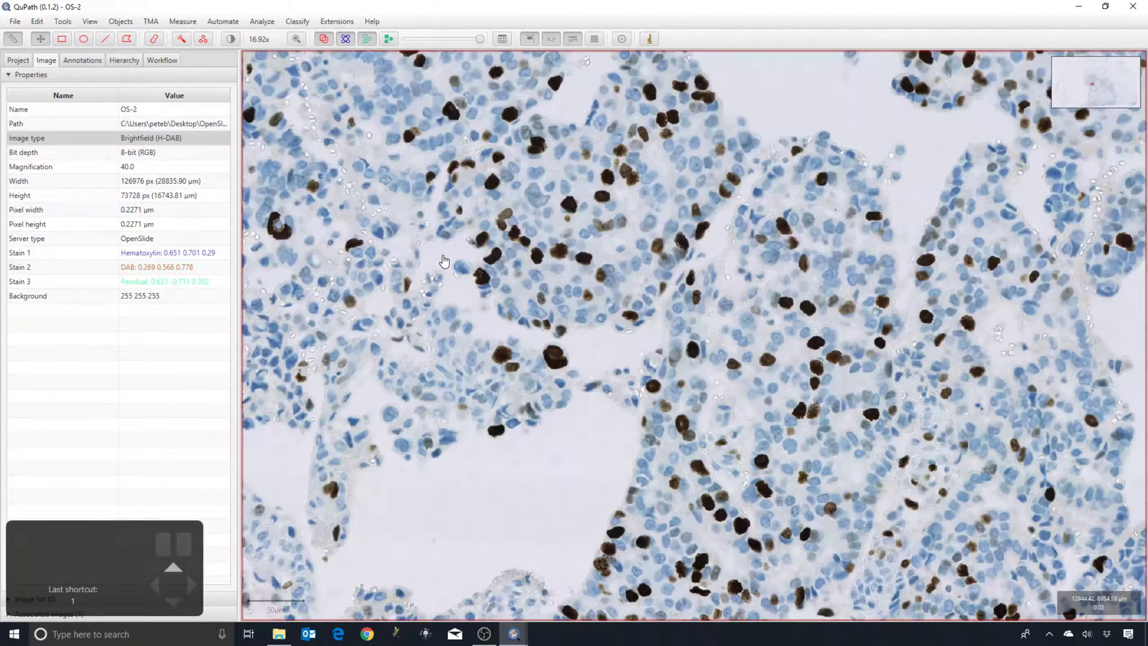
pyautogui.press('2')
pyautogui.press('1')
pyautogui.press('2')
pyautogui.press('3')
pyautogui.press('2')
pyautogui.scroll(3)
pyautogui.press('1')
# - Zoom in to single-cell level, view the DAB channel and review the current DAB stain vector entry
pyautogui.scroll(3)
pyautogui.scroll(3)
pyautogui.scroll(3)
pyautogui.scroll(3)
pyautogui.scroll(3)
pyautogui.scroll(3)
pyautogui.scroll(3)
pyautogui.scroll(3)
pyautogui.scroll(3)
pyautogui.scroll(3)
pyautogui.scroll(3)
pyautogui.scroll(3)
pyautogui.scroll(3)
pyautogui.scroll(3)
pyautogui.scroll(3)
pyautogui.scroll(3)
pyautogui.scroll(3)
pyautogui.scroll(3)
pyautogui.scroll(3)
pyautogui.scroll(3)
pyautogui.click(571, 323)
pyautogui.scroll(3)
pyautogui.press('3')
pyautogui.press('3')
pyautogui.scroll(3)
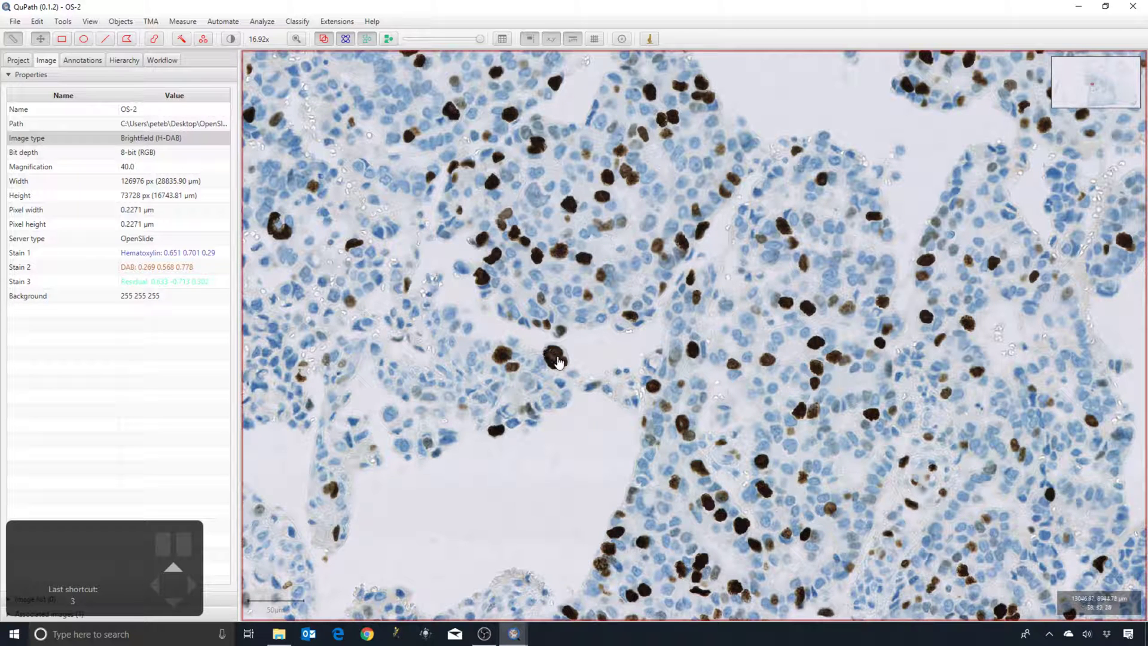
pyautogui.scroll(3)
pyautogui.doubleClick(152, 268)
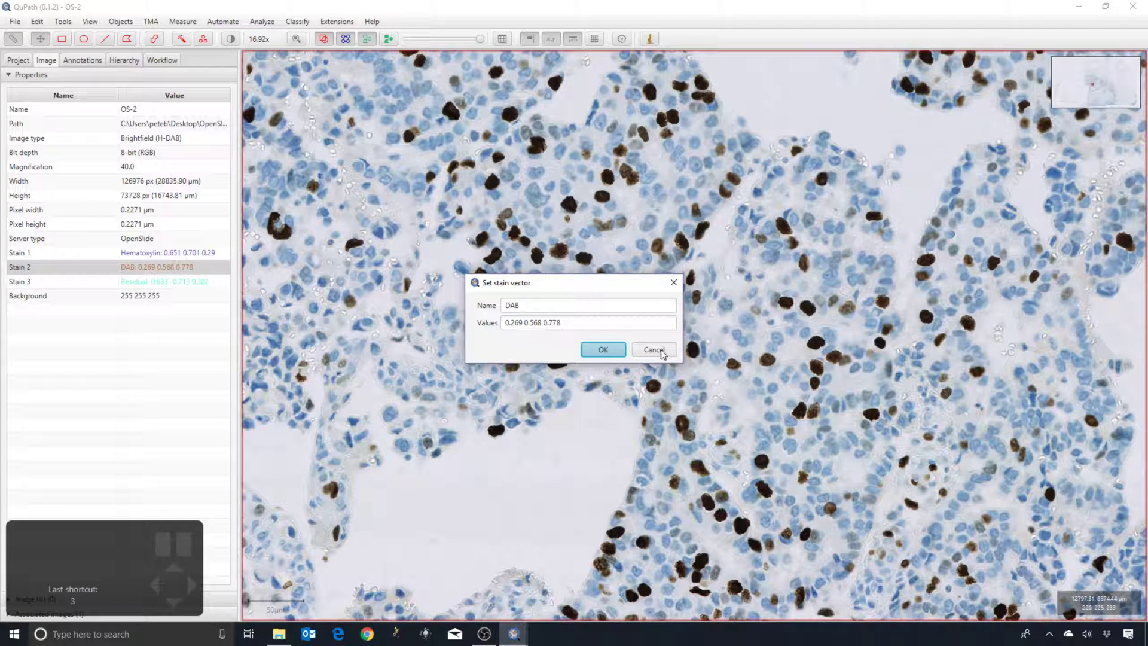
# - Pan and zoom onto a large blue hematoxylin-stained nucleus
pyautogui.scroll(3)
pyautogui.moveTo(558, 416); pyautogui.dragTo(497, 342)
pyautogui.scroll(3)
pyautogui.scroll(3)
pyautogui.scroll(3)
pyautogui.scroll(3)
pyautogui.moveTo(545, 324); pyautogui.dragTo(631, 302)
pyautogui.scroll(3)
pyautogui.moveTo(471, 416); pyautogui.dragTo(524, 377)
pyautogui.scroll(3)
pyautogui.click(468, 385)
pyautogui.scroll(3)
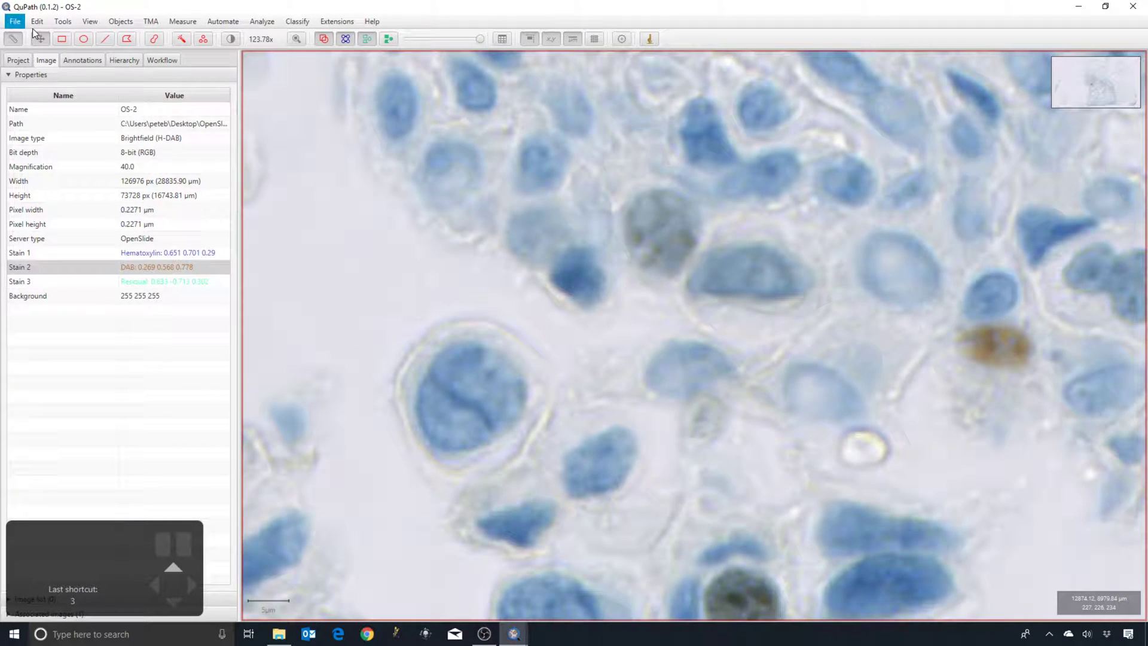
# - Draw a small rectangle inside the blue nucleus and set Hematoxylin from it to 0.791 0.531 0.306
pyautogui.click(63, 38)
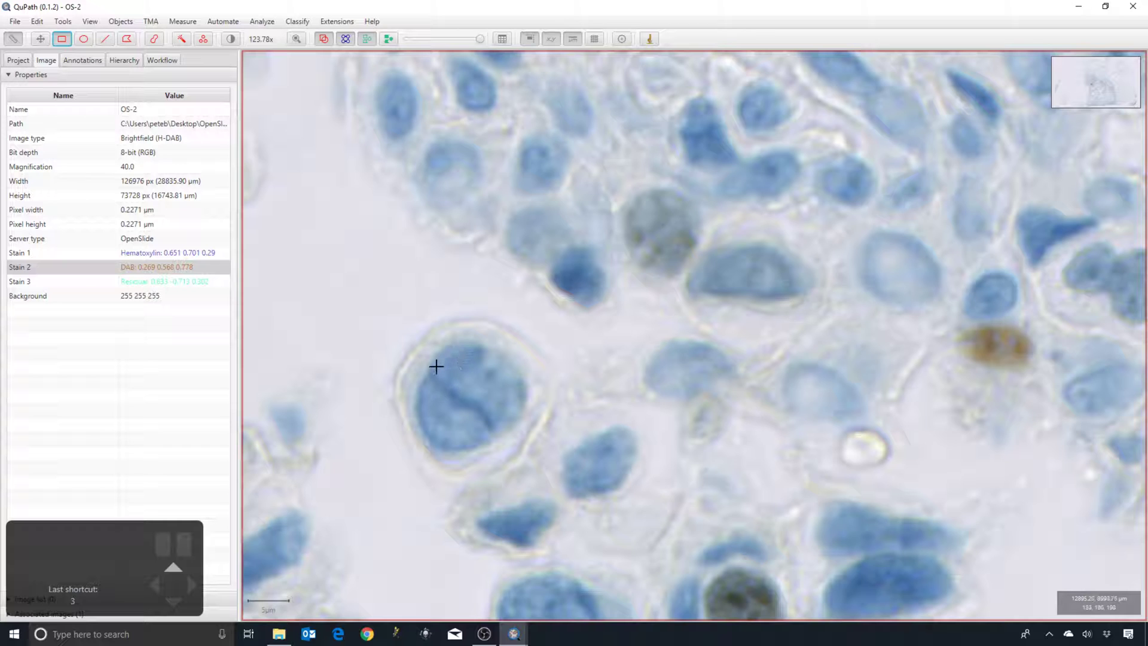
pyautogui.moveTo(438, 372); pyautogui.dragTo(516, 439)
pyautogui.moveTo(482, 415); pyautogui.dragTo(471, 419)
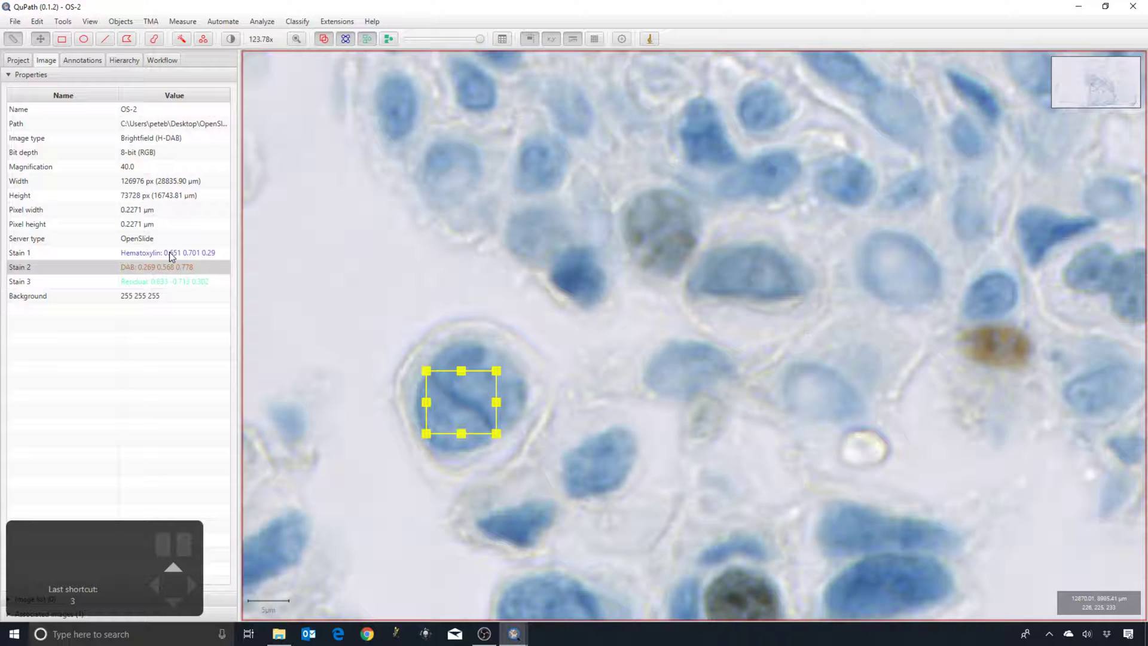
pyautogui.doubleClick(160, 258)
# - Check the refined stain views, remove the rectangle and pan toward tissue bordering empty background
pyautogui.scroll(3)
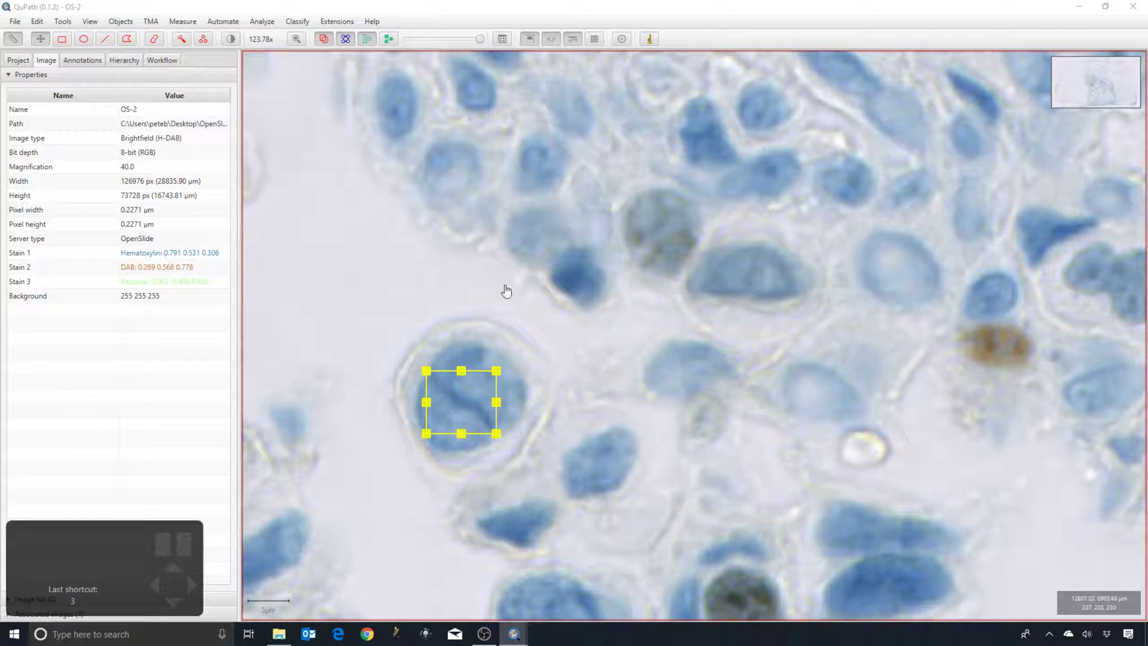
pyautogui.click(511, 293)
pyautogui.press('2')
pyautogui.press('3')
pyautogui.scroll(-3)
pyautogui.press('2')
pyautogui.scroll(-3)
pyautogui.press('1')
pyautogui.scroll(-3)
pyautogui.scroll(-3)
pyautogui.click(498, 314)
pyautogui.scroll(-3)
pyautogui.press('BackSpace')
pyautogui.moveTo(538, 427); pyautogui.dragTo(686, 243)
pyautogui.scroll(-3)
pyautogui.scroll(-3)
pyautogui.scroll(-3)
pyautogui.scroll(-3)
pyautogui.scroll(-3)
pyautogui.scroll(-3)
pyautogui.scroll(-3)
pyautogui.scroll(-3)
pyautogui.scroll(-3)
pyautogui.scroll(-3)
pyautogui.scroll(-3)
pyautogui.scroll(-3)
pyautogui.click(239, 40)
pyautogui.scroll(-3)
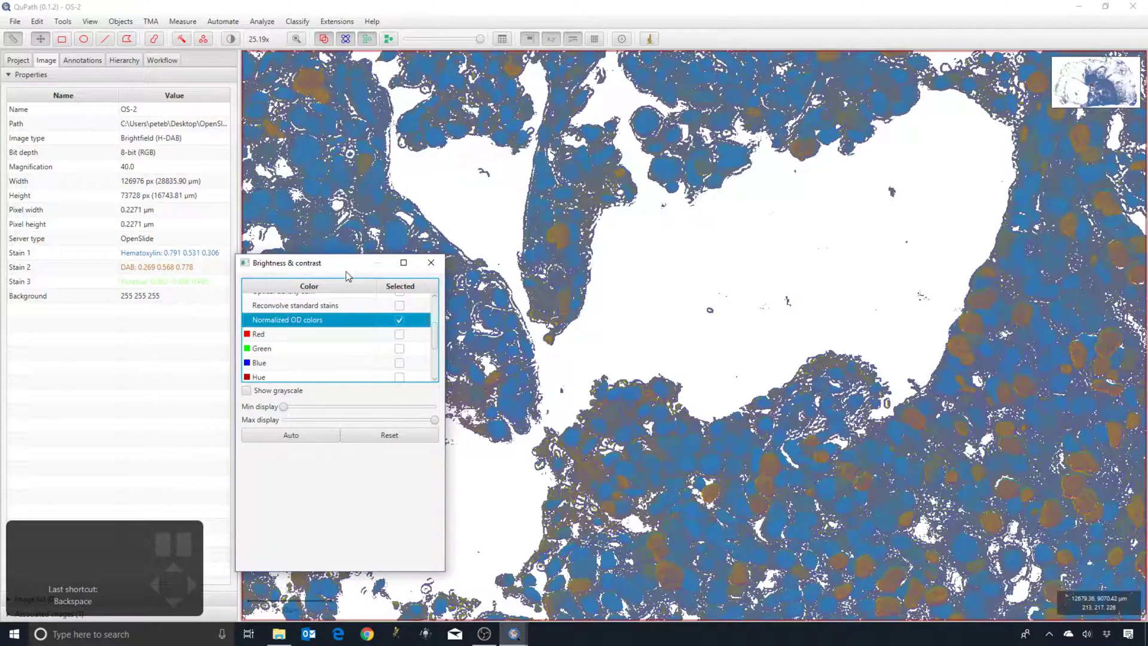
# - Move the Brightness & contrast window aside and pan the tissue to a brown-stained nucleus
pyautogui.click(486, 261)
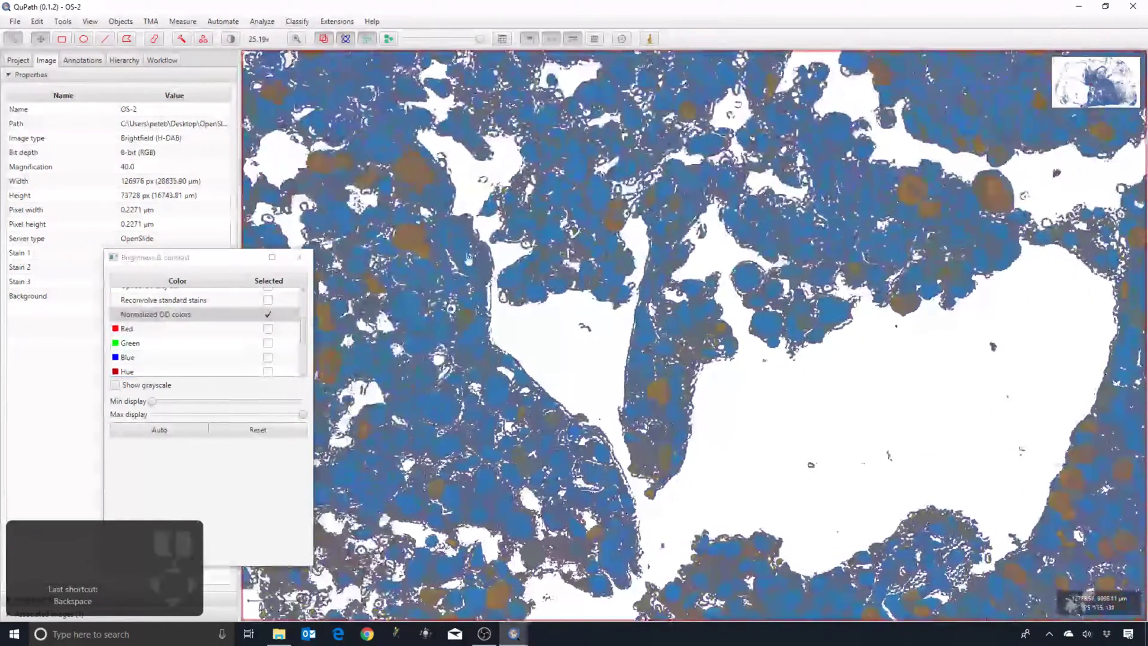
pyautogui.moveTo(479, 266); pyautogui.dragTo(409, 269)
pyautogui.moveTo(415, 247); pyautogui.dragTo(454, 235)
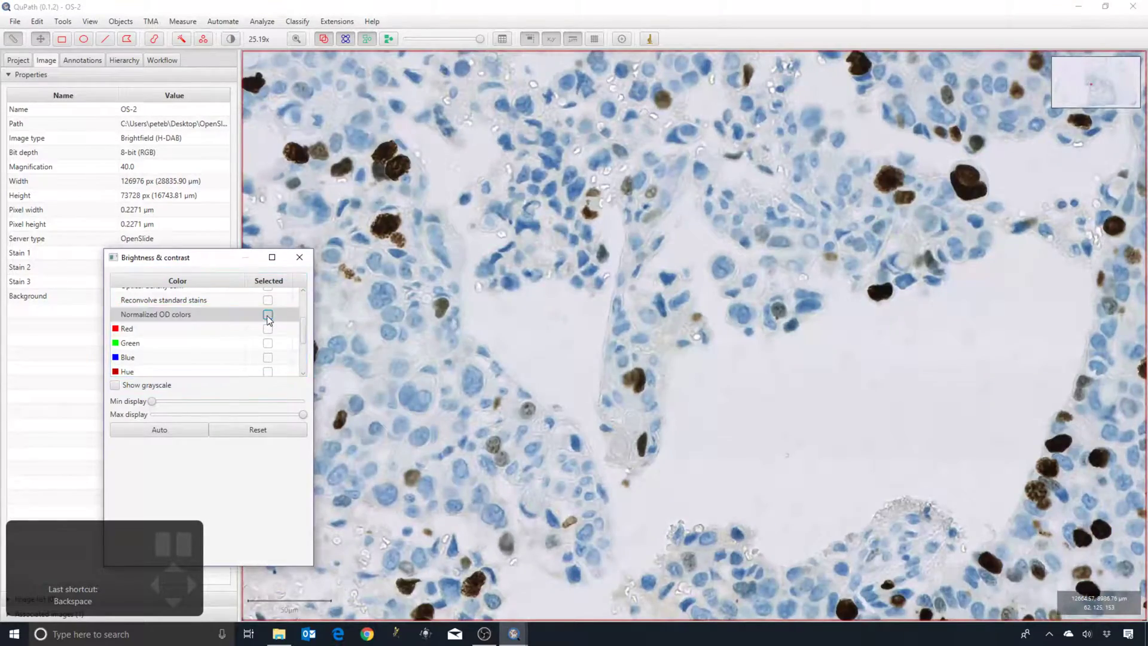
pyautogui.moveTo(429, 279); pyautogui.dragTo(503, 259)
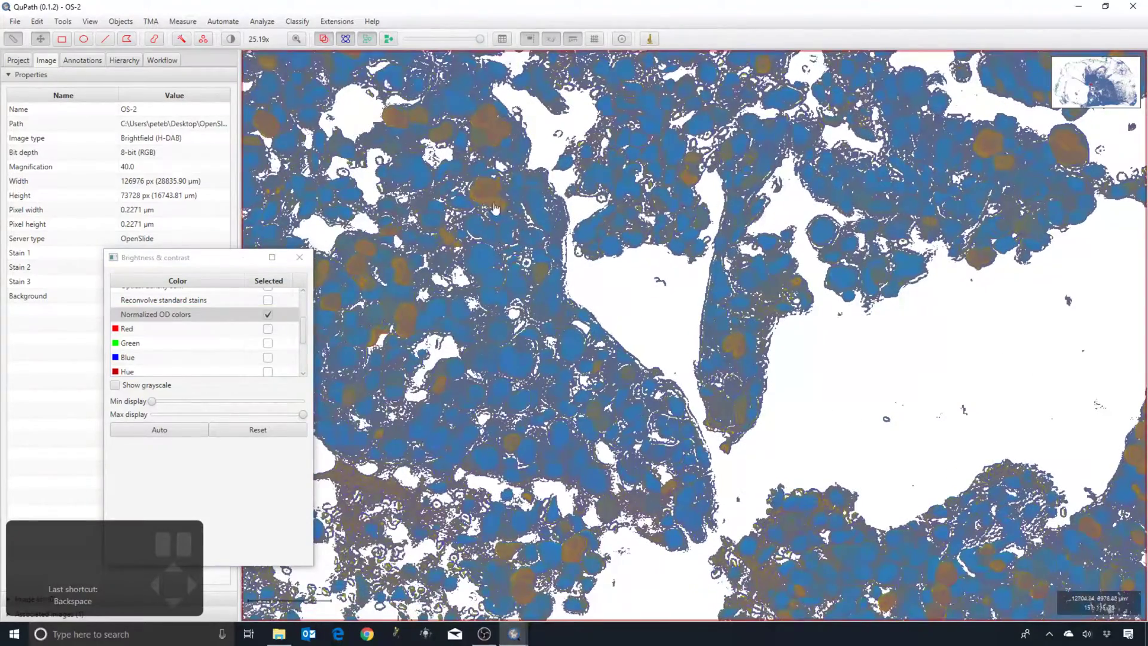
pyautogui.moveTo(450, 218); pyautogui.dragTo(466, 272)
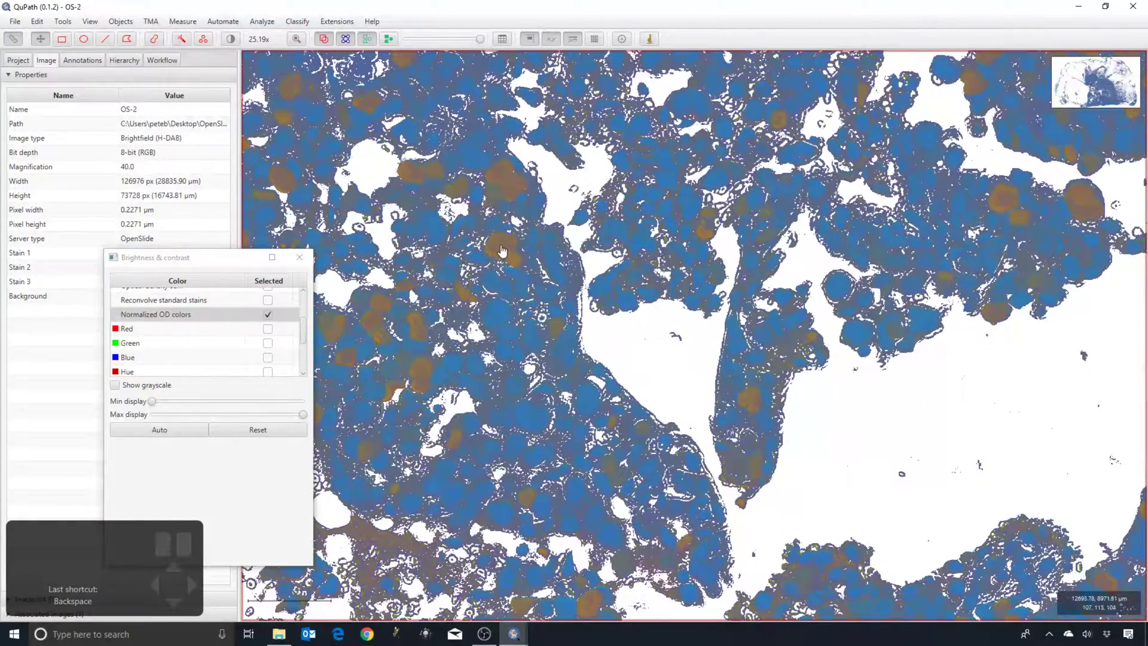
pyautogui.scroll(3)
pyautogui.scroll(3)
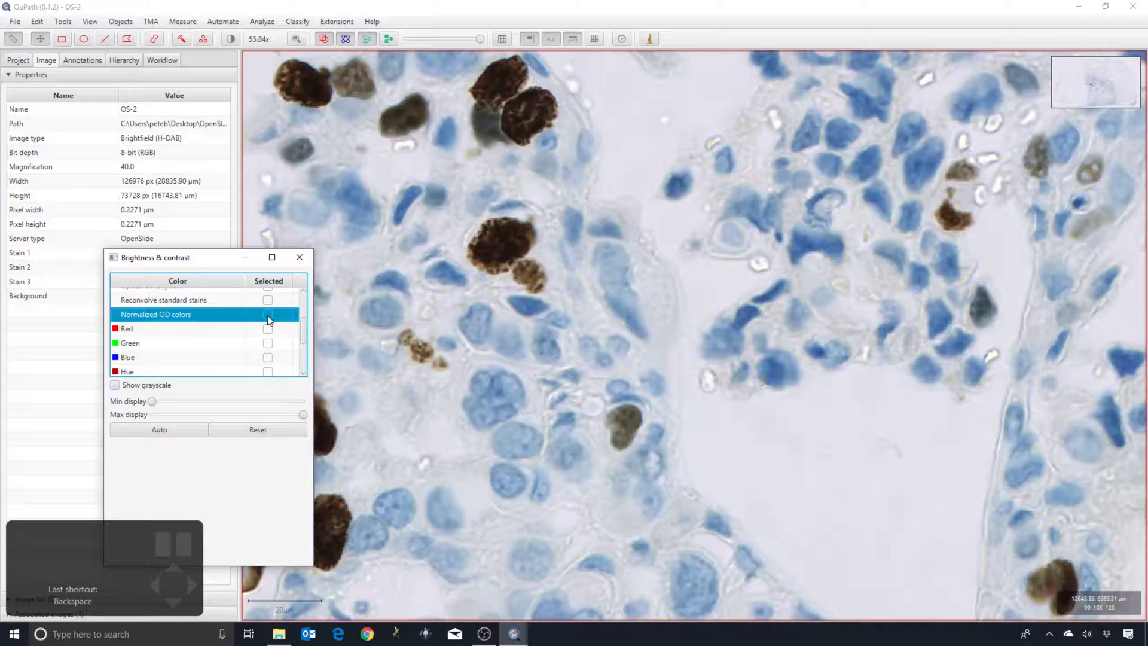
pyautogui.moveTo(502, 309); pyautogui.dragTo(567, 277)
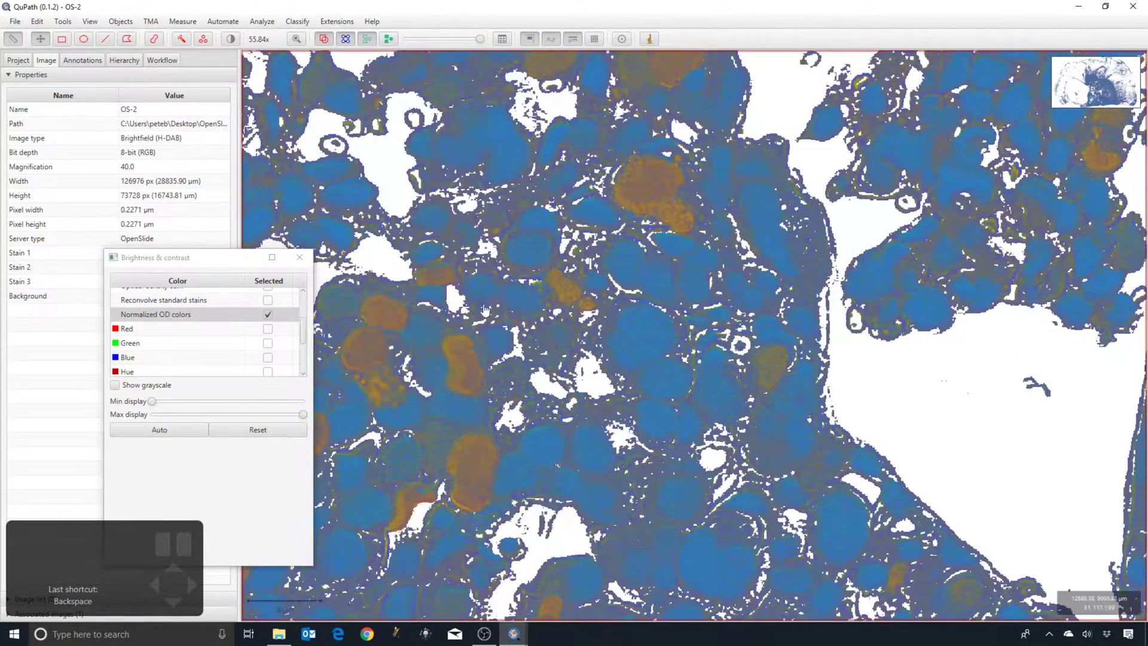
pyautogui.moveTo(550, 263); pyautogui.dragTo(513, 284)
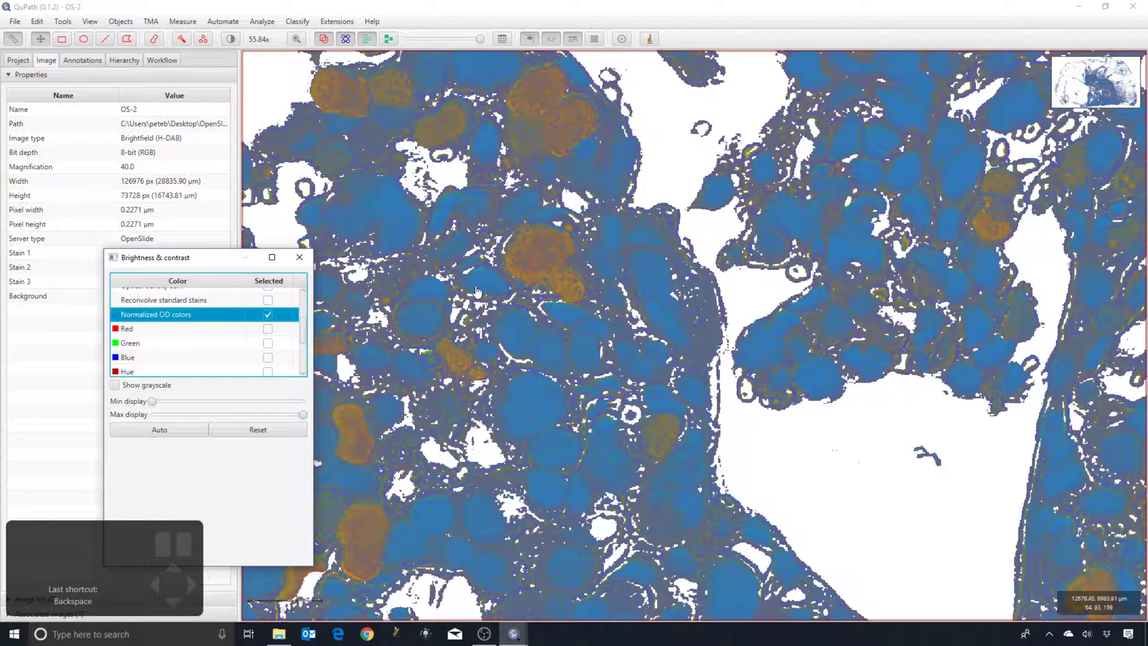
pyautogui.moveTo(551, 267); pyautogui.dragTo(536, 262)
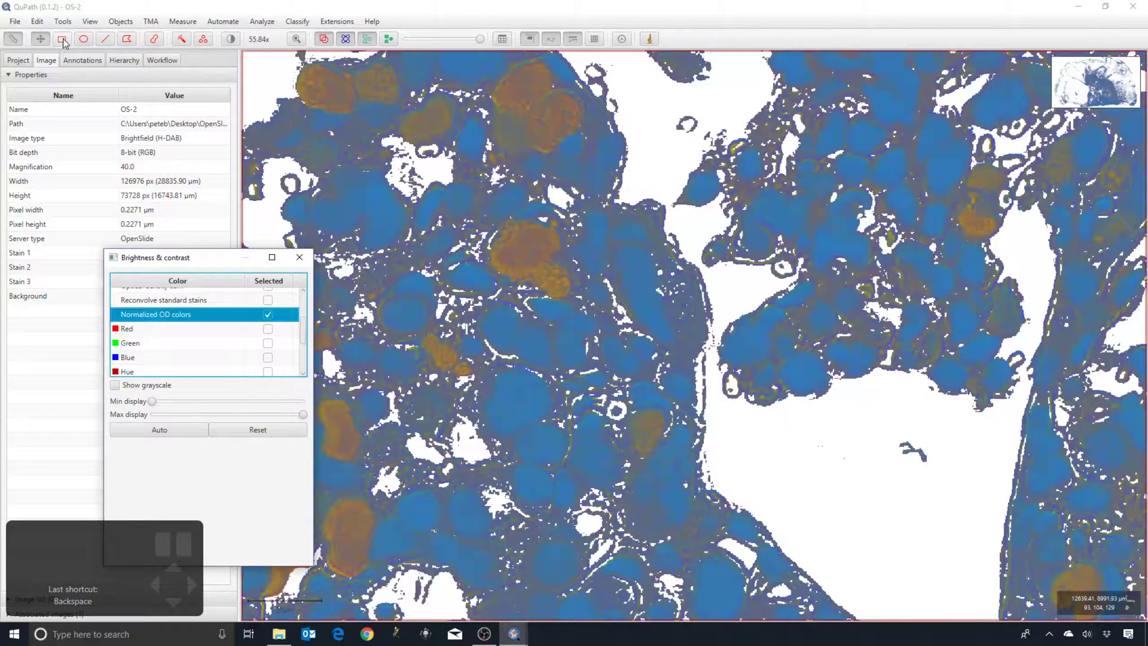
# - Draw a small square in the brown nucleus, set DAB from it to 0.422 0.549 0.722, and show original colours
pyautogui.click(67, 42)
pyautogui.moveTo(541, 270); pyautogui.dragTo(566, 298)
pyautogui.click(559, 283)
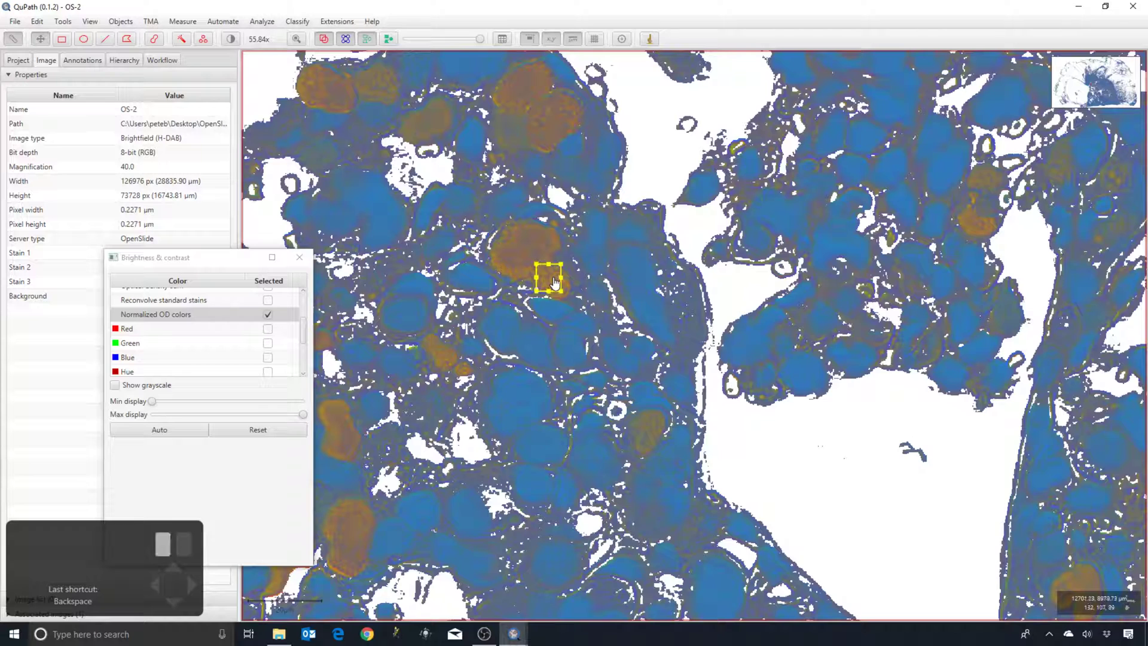
pyautogui.click(556, 296)
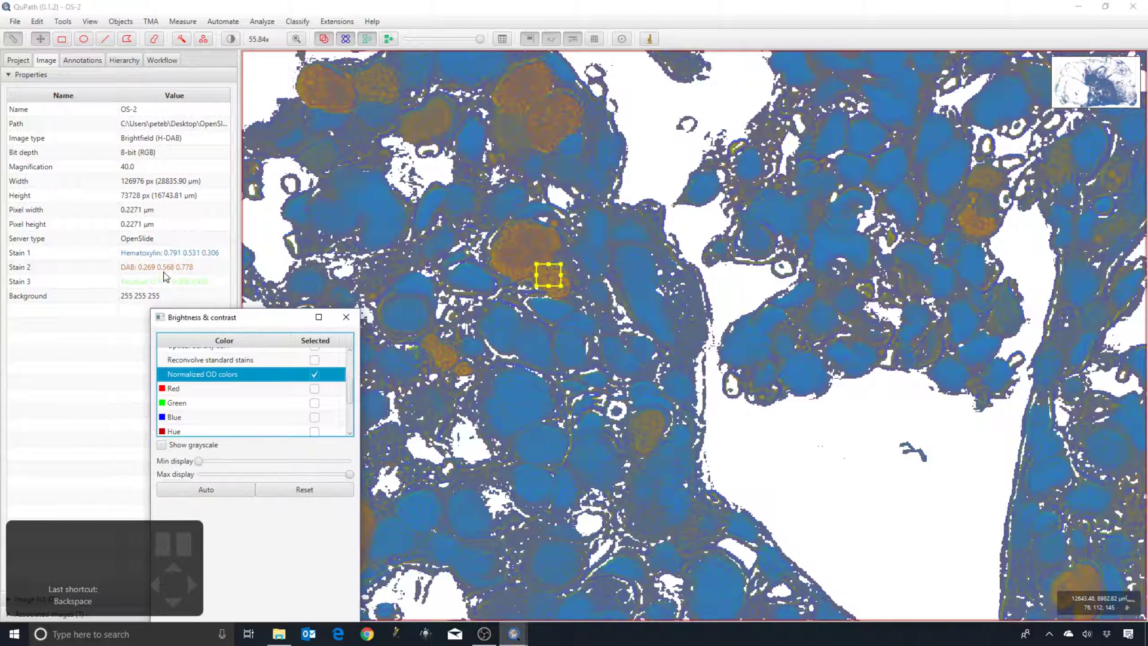
pyautogui.doubleClick(166, 272)
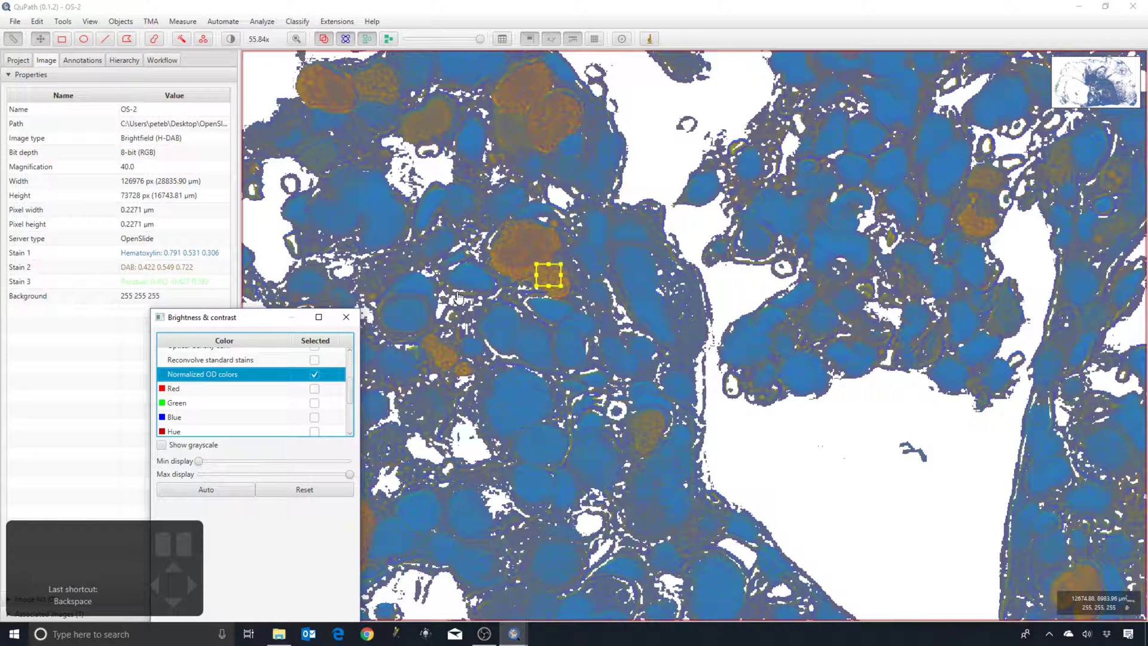
pyautogui.click(555, 278)
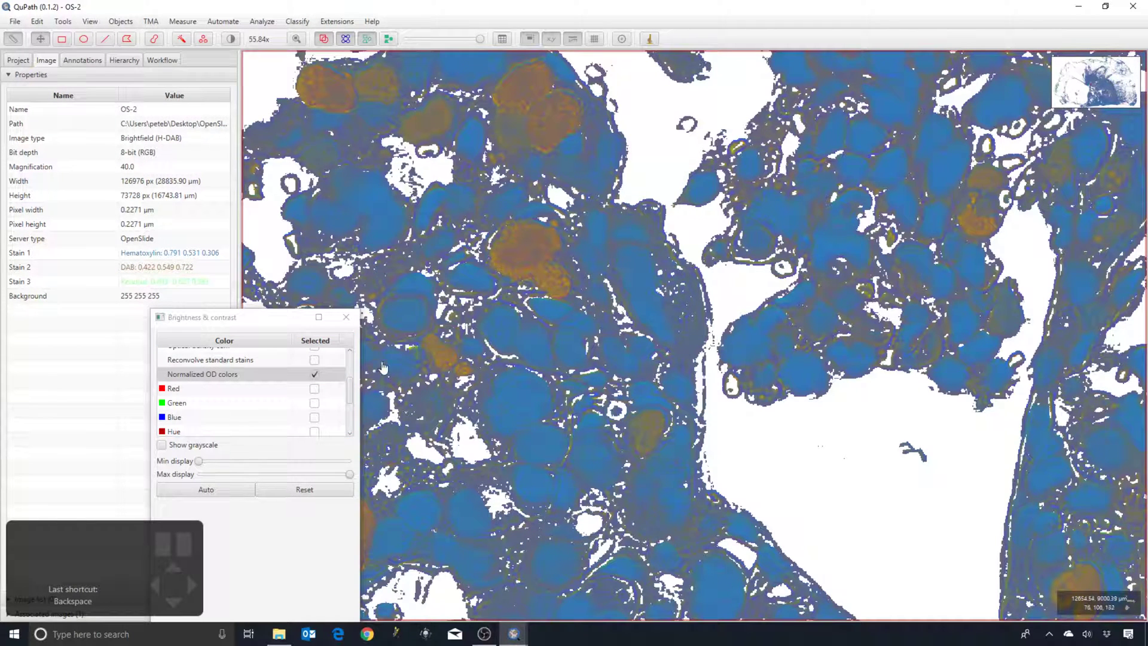
# - Show only the DAB channel with a raised Max display limit and zoom around it
pyautogui.click(513, 302)
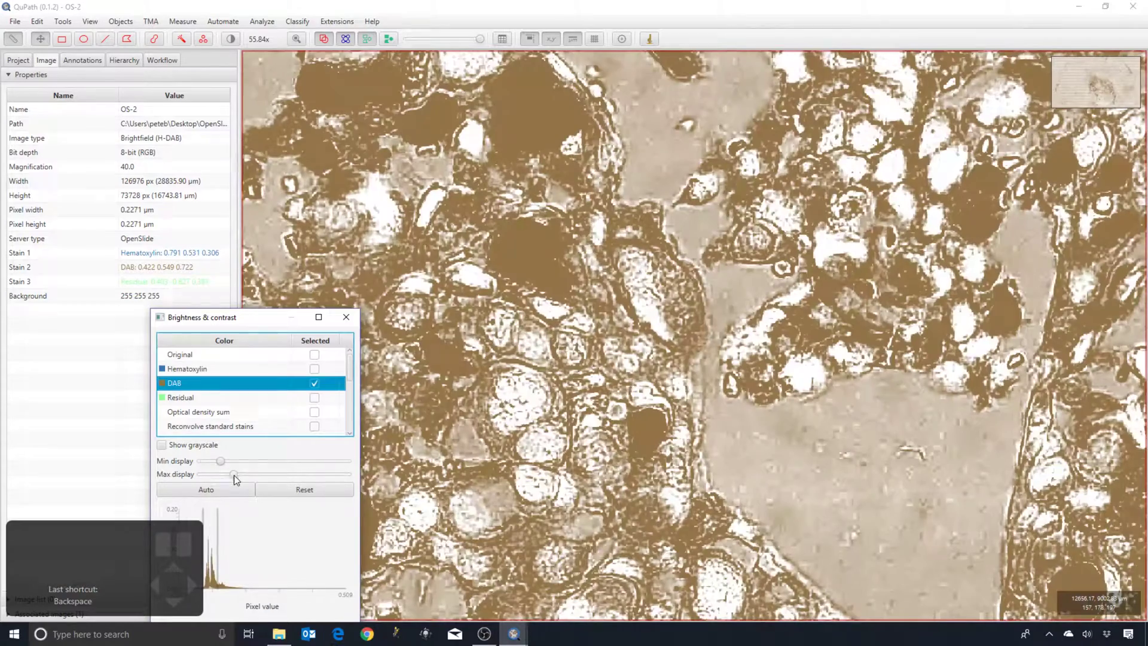
pyautogui.scroll(-3)
pyautogui.click(730, 405)
pyautogui.scroll(-3)
pyautogui.scroll(3)
pyautogui.scroll(3)
pyautogui.scroll(3)
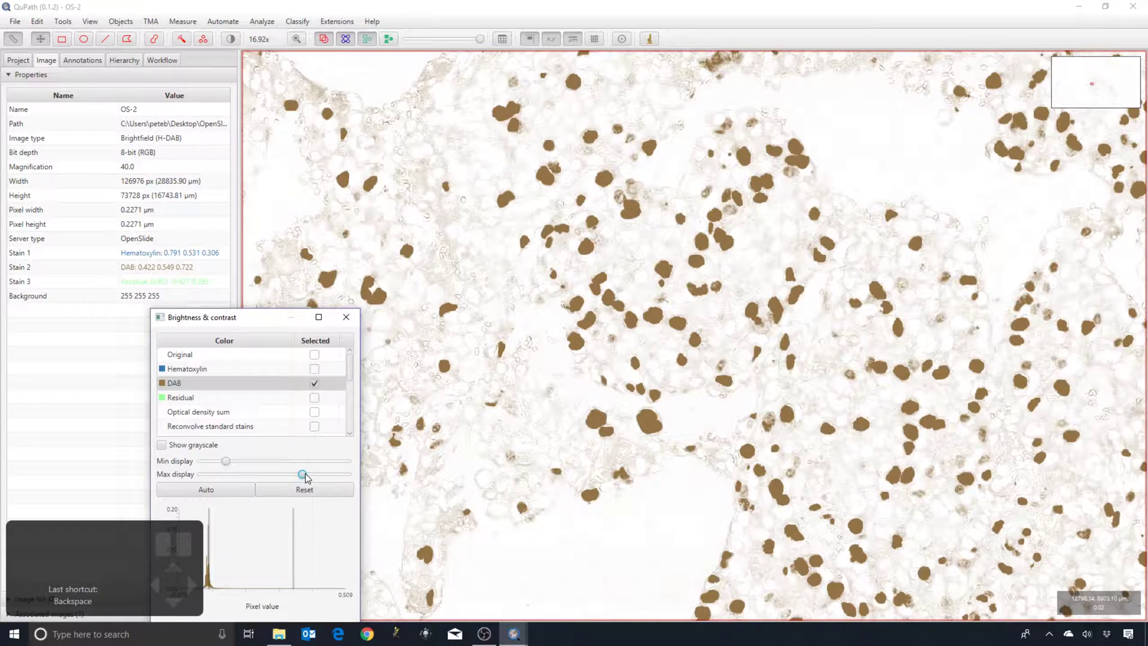
# - Show only the hematoxylin channel and pan and zoom across it
pyautogui.click(539, 356)
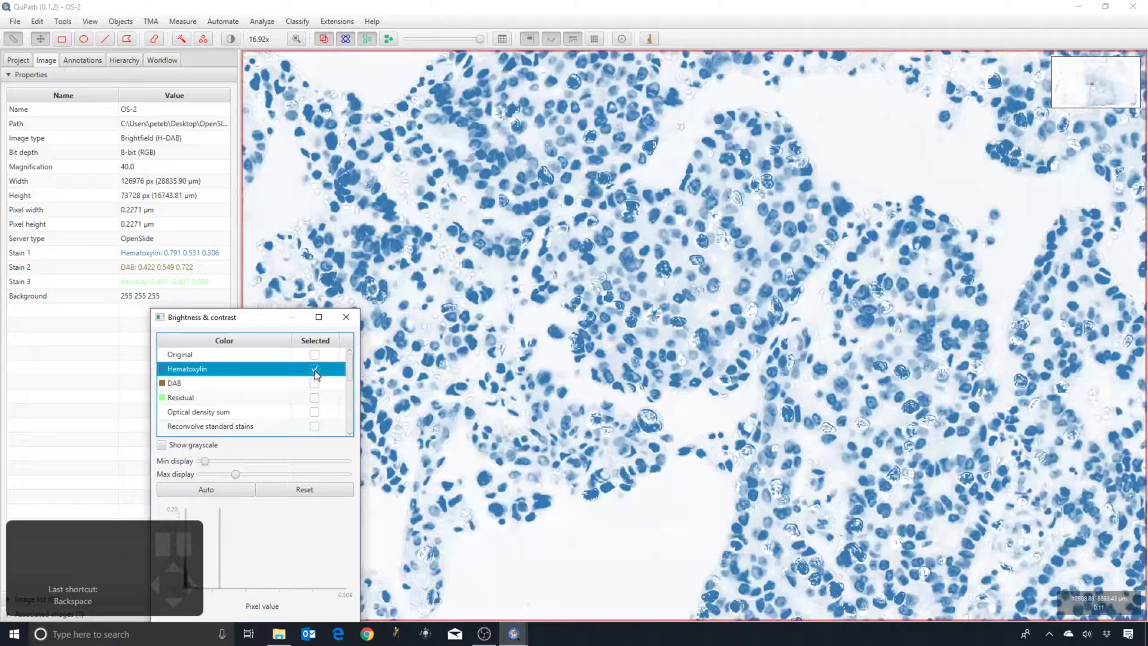
pyautogui.scroll(-3)
pyautogui.scroll(-3)
pyautogui.moveTo(474, 374); pyautogui.dragTo(614, 294)
pyautogui.scroll(-3)
pyautogui.scroll(3)
pyautogui.click(496, 284)
pyautogui.scroll(3)
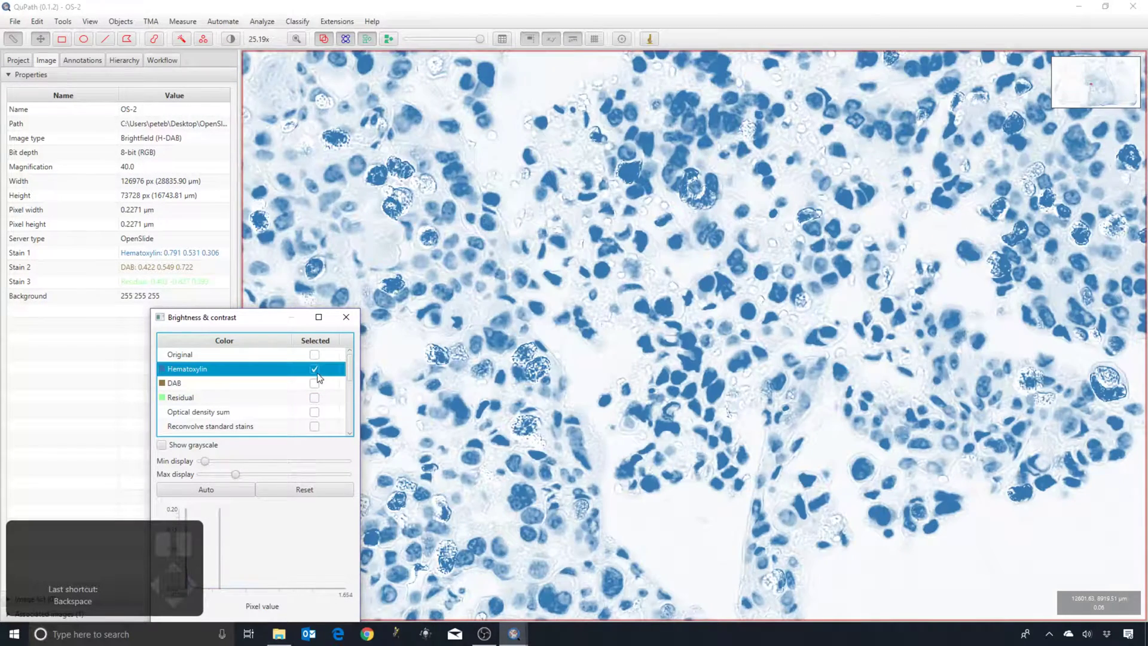
pyautogui.scroll(-3)
# - Return to the original colour image and zoom back out
pyautogui.click(454, 371)
pyautogui.scroll(-3)
pyautogui.scroll(-3)
pyautogui.scroll(-3)
pyautogui.scroll(-3)
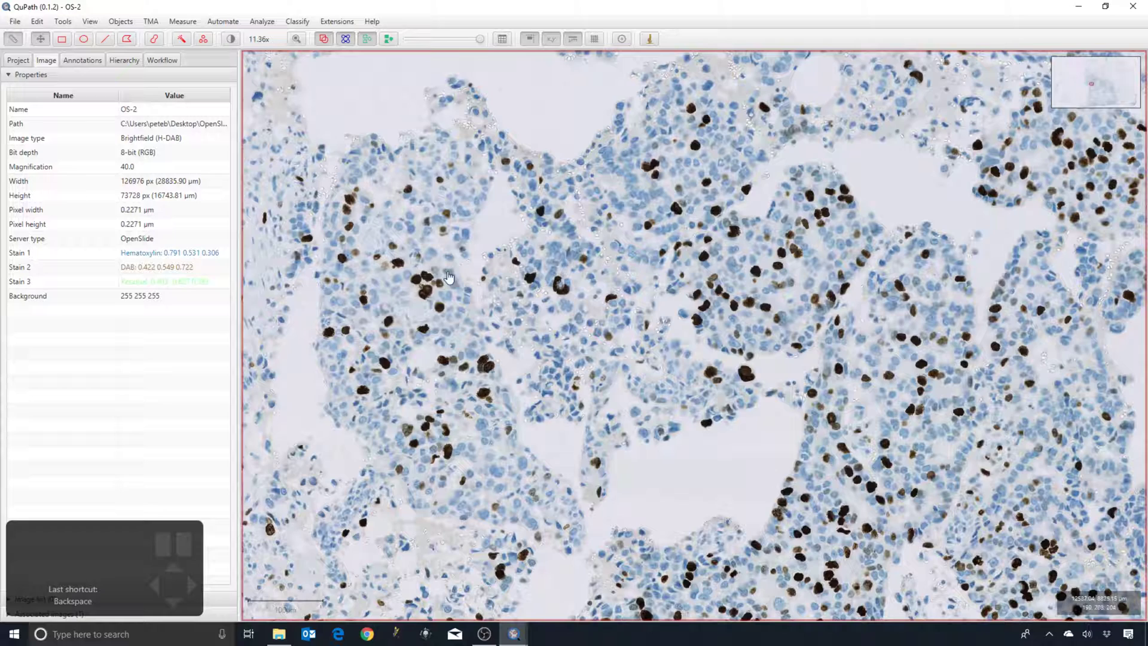
# - Pan and zoom across the tissue until a clear background gap with brown and blue nuclei is centred
pyautogui.click(569, 261)
pyautogui.moveTo(535, 394); pyautogui.dragTo(505, 312)
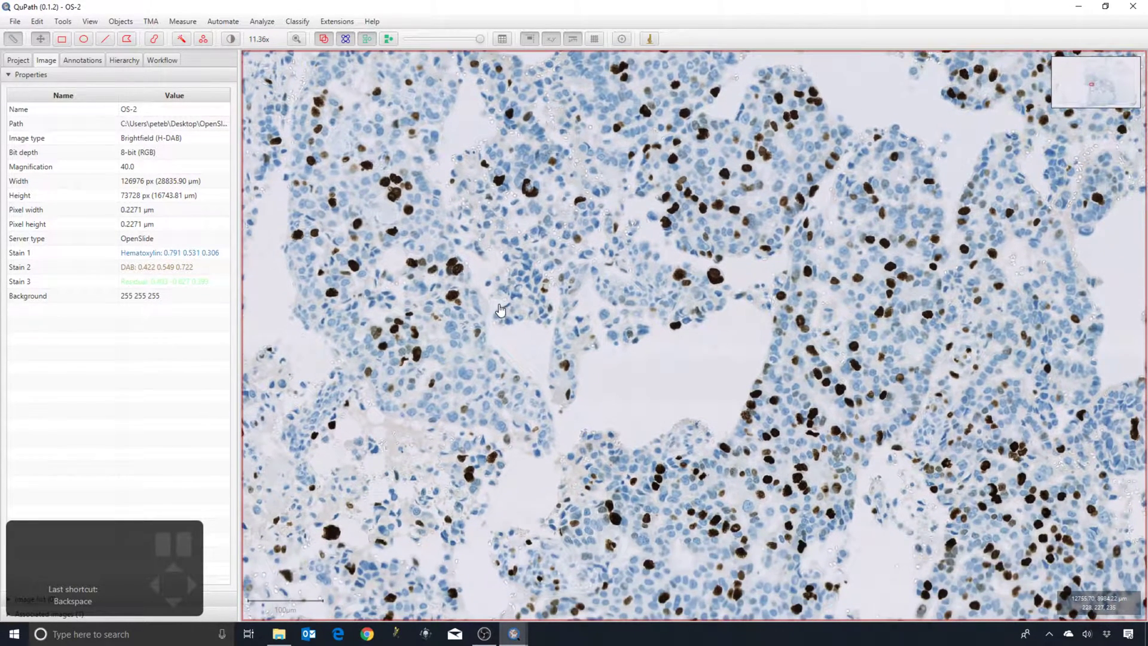
pyautogui.moveTo(439, 324); pyautogui.dragTo(431, 301)
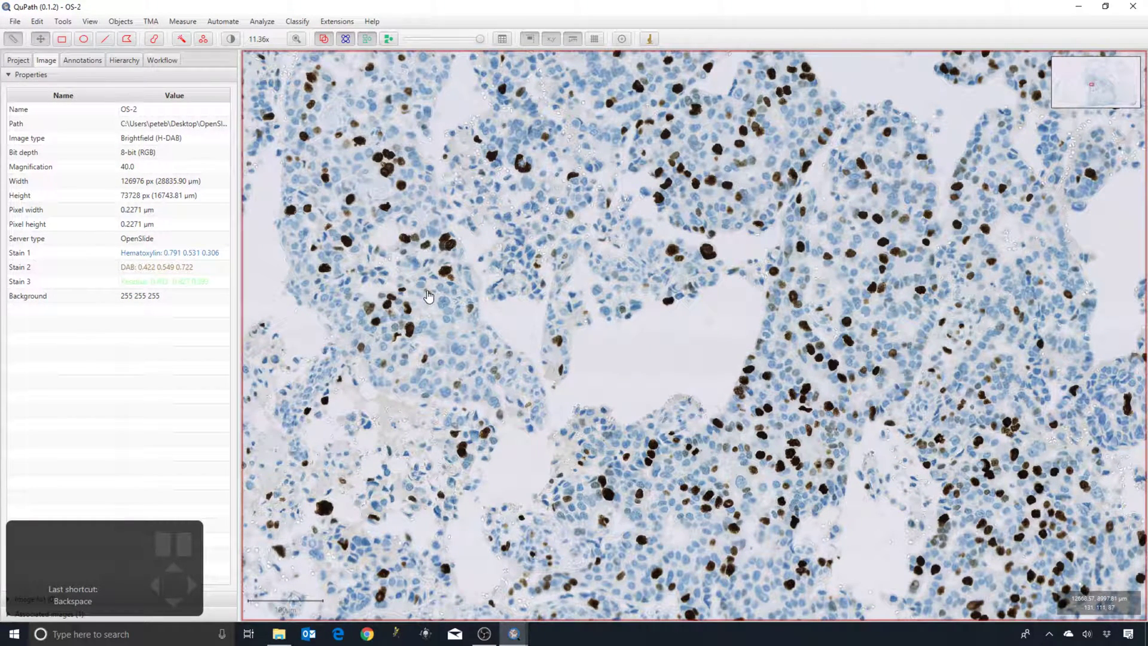
pyautogui.moveTo(642, 405); pyautogui.dragTo(683, 357)
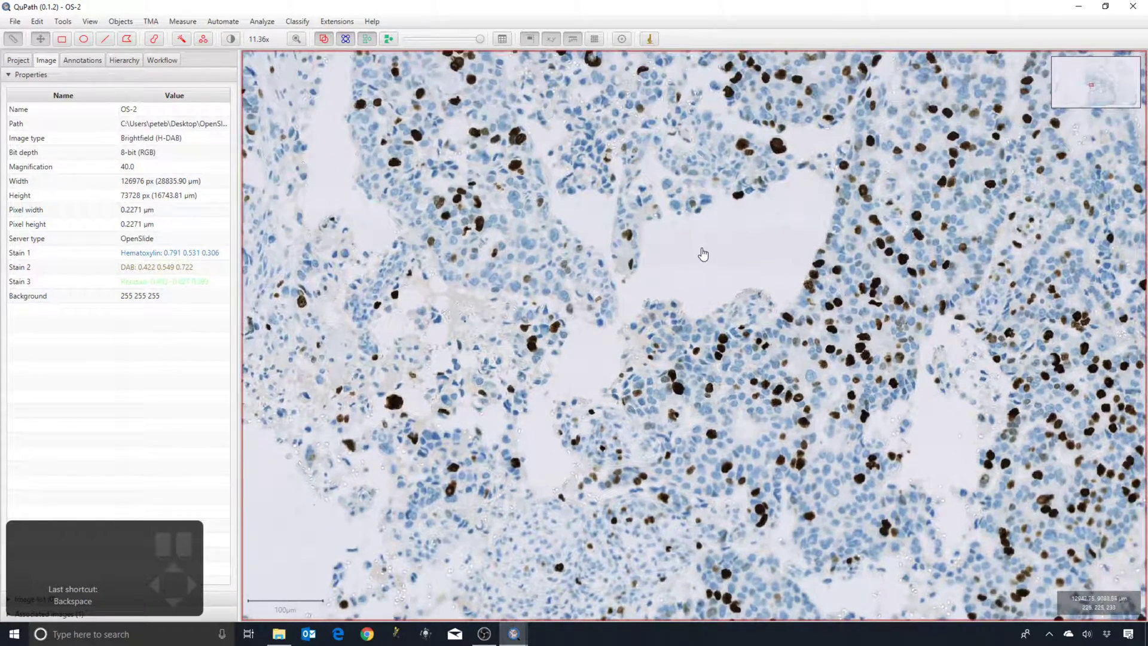
pyautogui.moveTo(690, 265); pyautogui.dragTo(653, 294)
pyautogui.scroll(-3)
# - Draw a rectangle over the tissue gap and pull its edges so it holds brown nuclei, blue nuclei and background
pyautogui.click(65, 44)
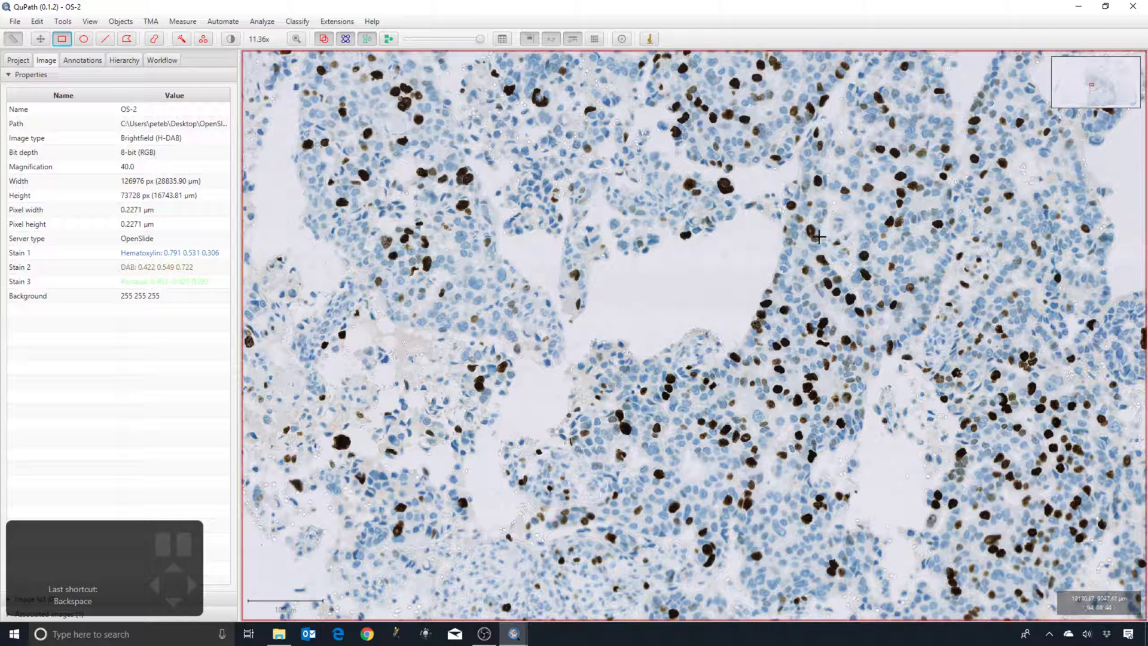
pyautogui.moveTo(859, 196); pyautogui.dragTo(637, 329)
pyautogui.moveTo(742, 204); pyautogui.dragTo(738, 178)
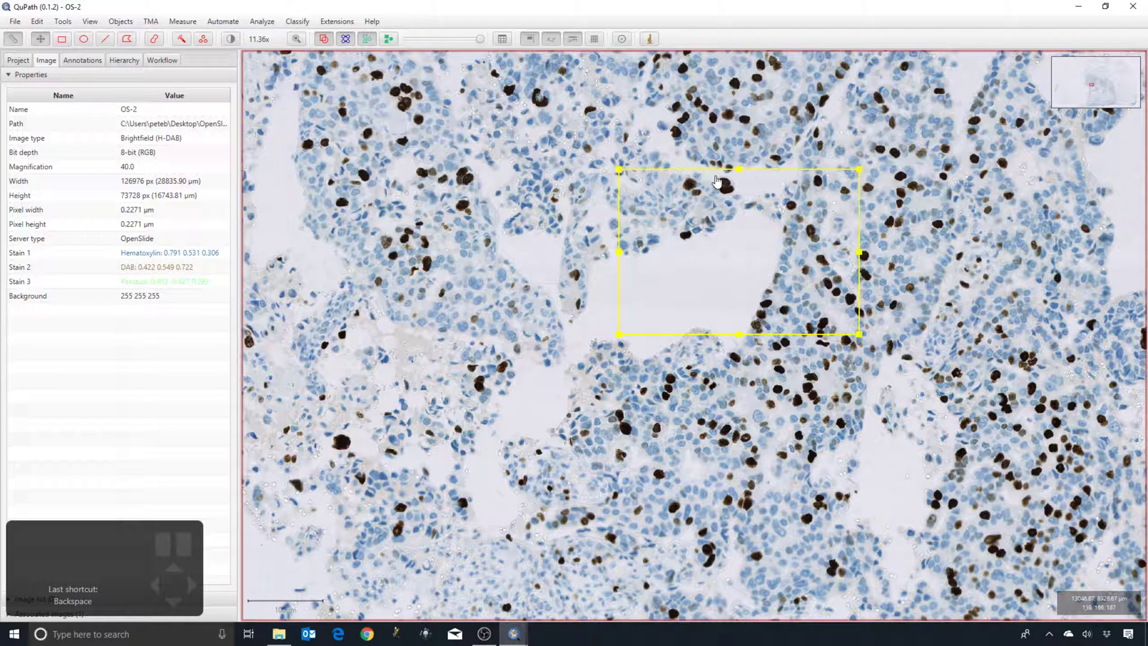
pyautogui.moveTo(867, 256); pyautogui.dragTo(853, 256)
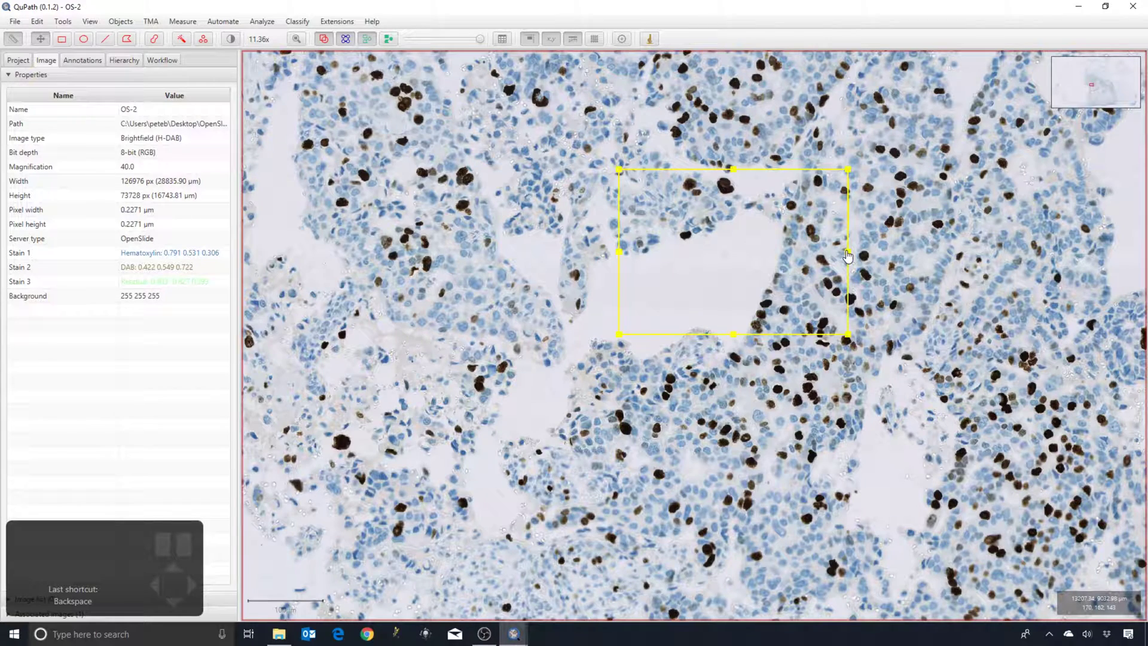
pyautogui.scroll(-3)
pyautogui.scroll(-3)
pyautogui.scroll(-3)
pyautogui.scroll(-3)
pyautogui.scroll(-3)
pyautogui.scroll(-3)
pyautogui.scroll(3)
pyautogui.scroll(3)
pyautogui.scroll(3)
pyautogui.click(262, 23)
pyautogui.scroll(3)
pyautogui.scroll(3)
pyautogui.scroll(3)
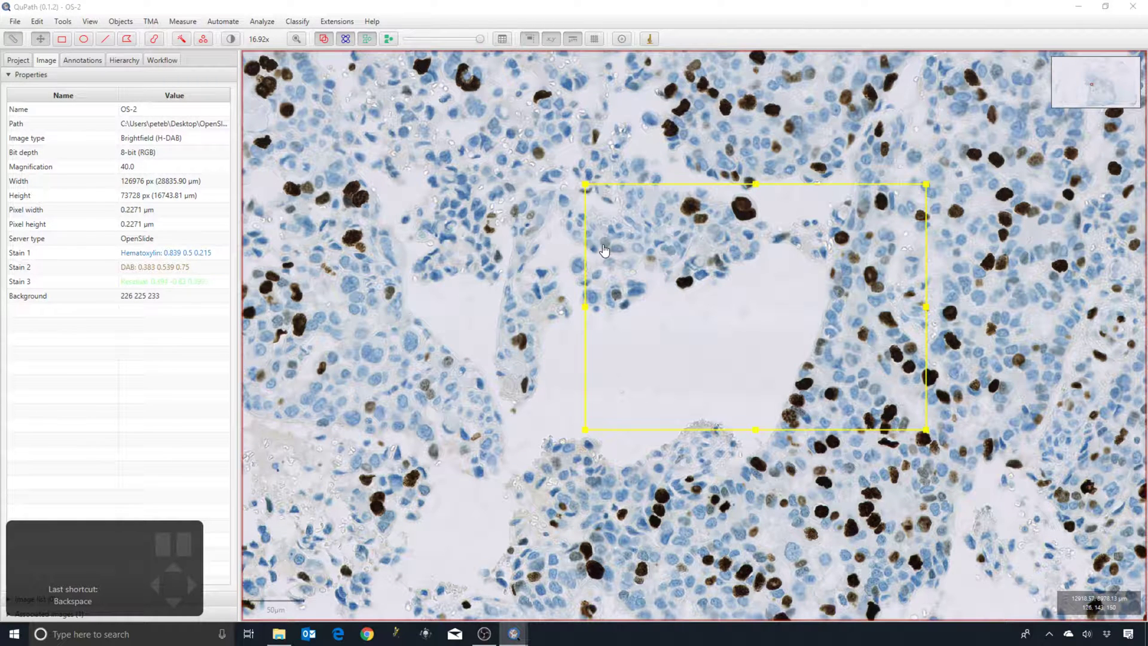
# - Accept the estimated stain vectors and flip between the hematoxylin and DAB channel views to check separation
pyautogui.click(658, 271)
pyautogui.press('2')
pyautogui.press('3')
pyautogui.scroll(-3)
pyautogui.press('2')
pyautogui.scroll(-3)
pyautogui.press('1')
pyautogui.press('2')
pyautogui.scroll(-3)
pyautogui.press('3')
pyautogui.press('2')
# - Compare the DAB, residual and hematoxylin channels while zooming out, then return to the original colours
pyautogui.scroll(-3)
pyautogui.press('3')
pyautogui.press('4')
pyautogui.press('3')
pyautogui.scroll(-3)
pyautogui.press('2')
pyautogui.scroll(-3)
pyautogui.press('1')
# - Confirm the stain name and zoom out to pan over a wide overview of the slide
pyautogui.click(657, 270)
pyautogui.scroll(-3)
pyautogui.press('BackSpace')
pyautogui.scroll(-3)
pyautogui.scroll(3)
pyautogui.moveTo(673, 153); pyautogui.dragTo(514, 300)
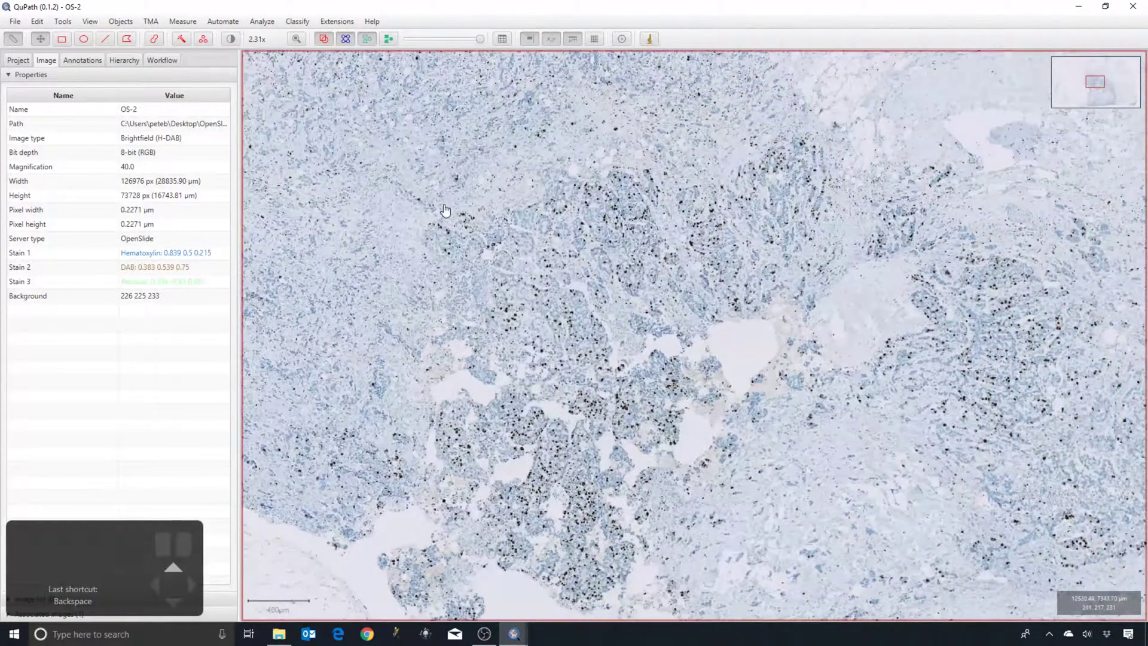